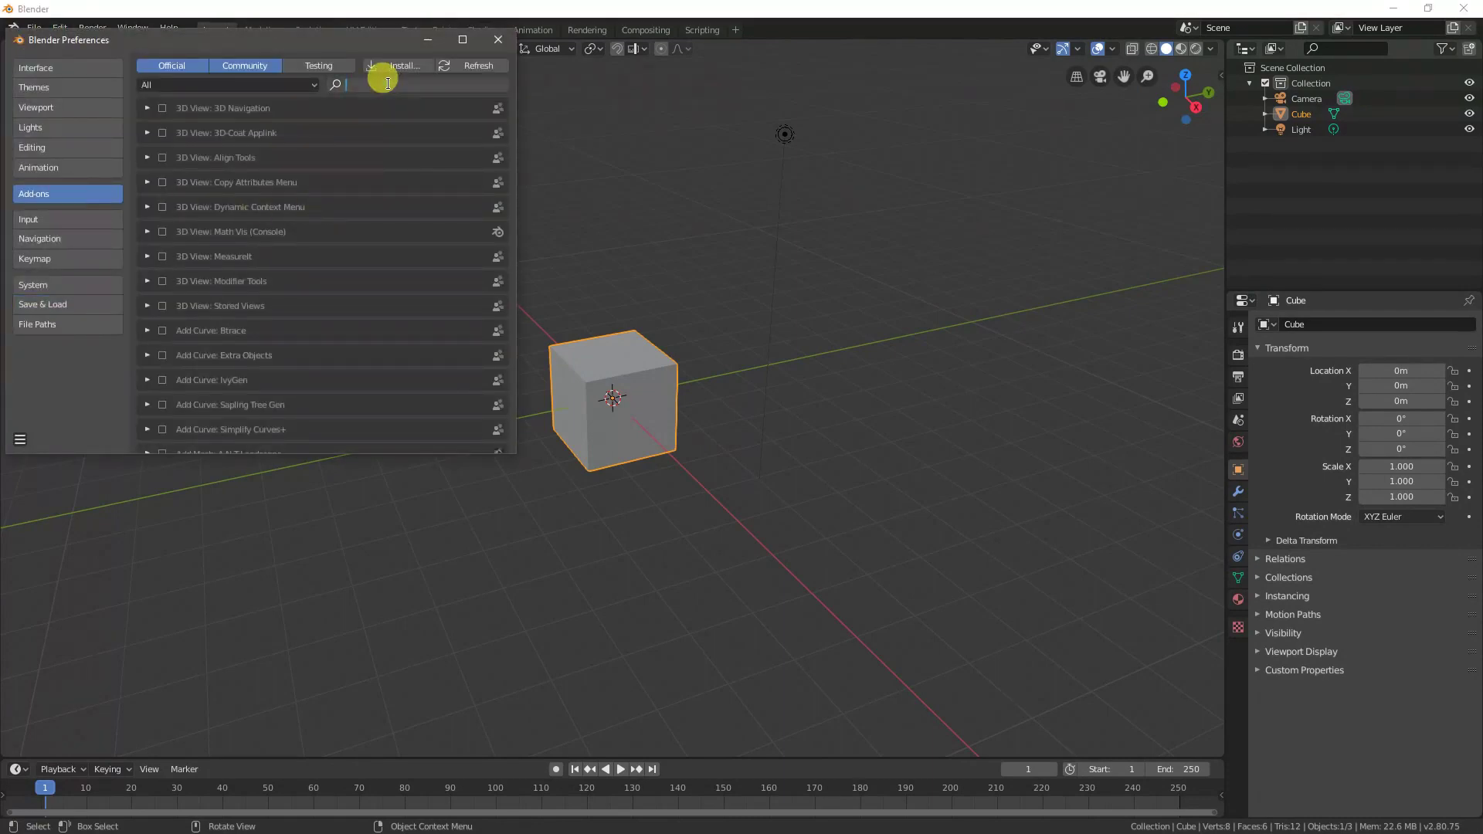
- Search the add-ons list for 'plane' to enable Import Images as Planes
text(plane)
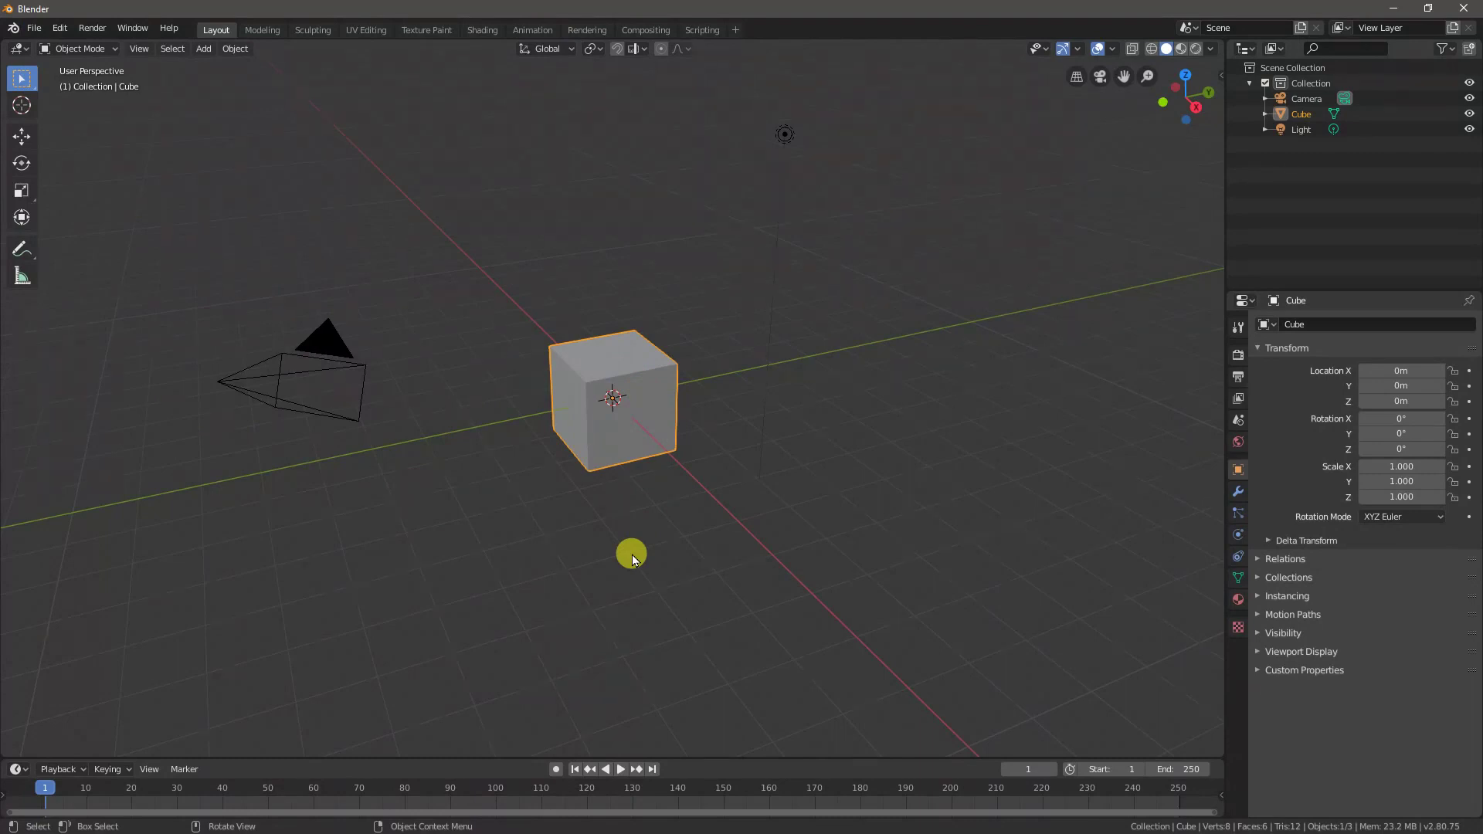
- Delete the default cube from the scene
key(x)
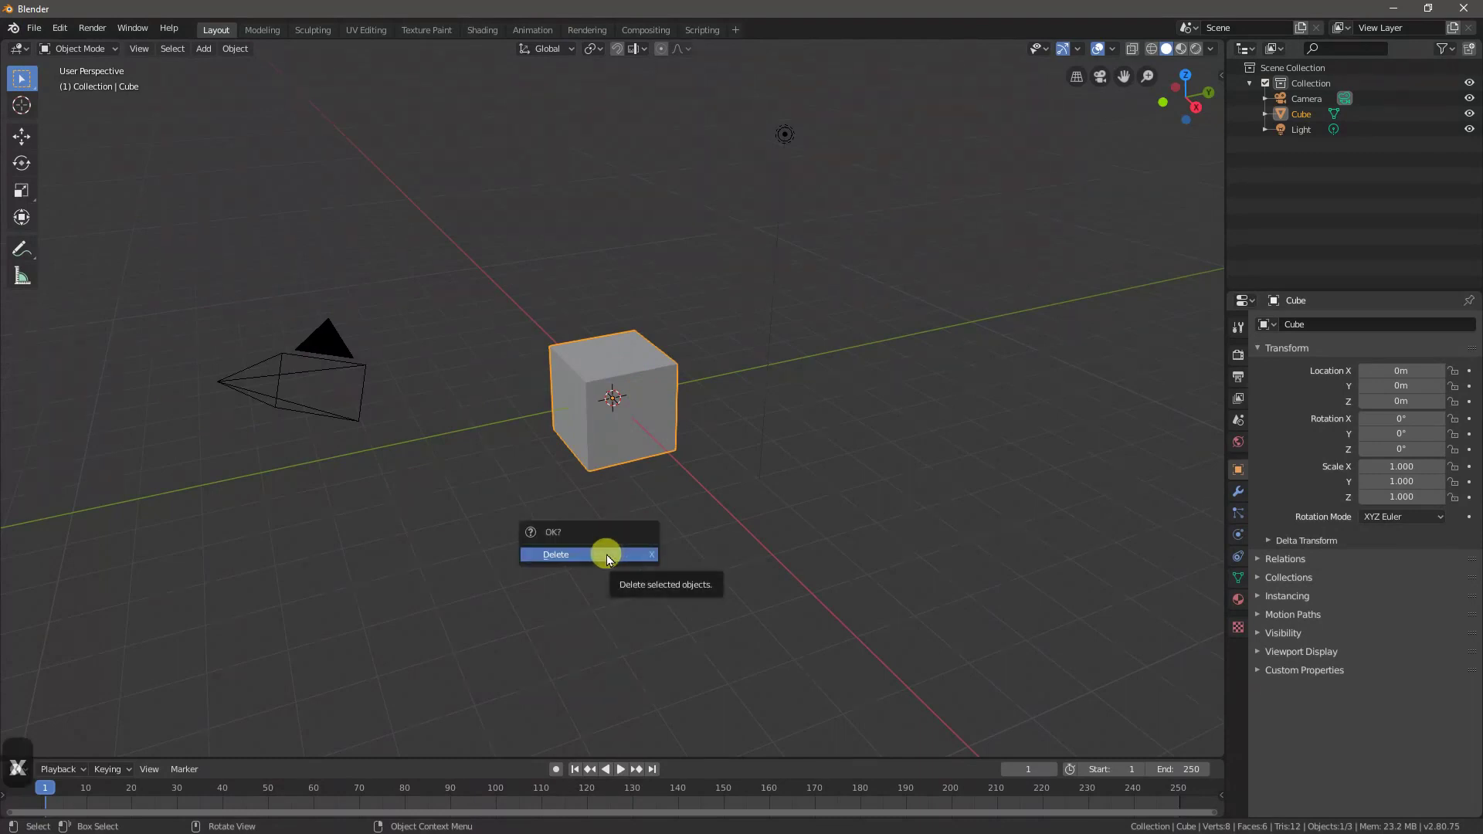
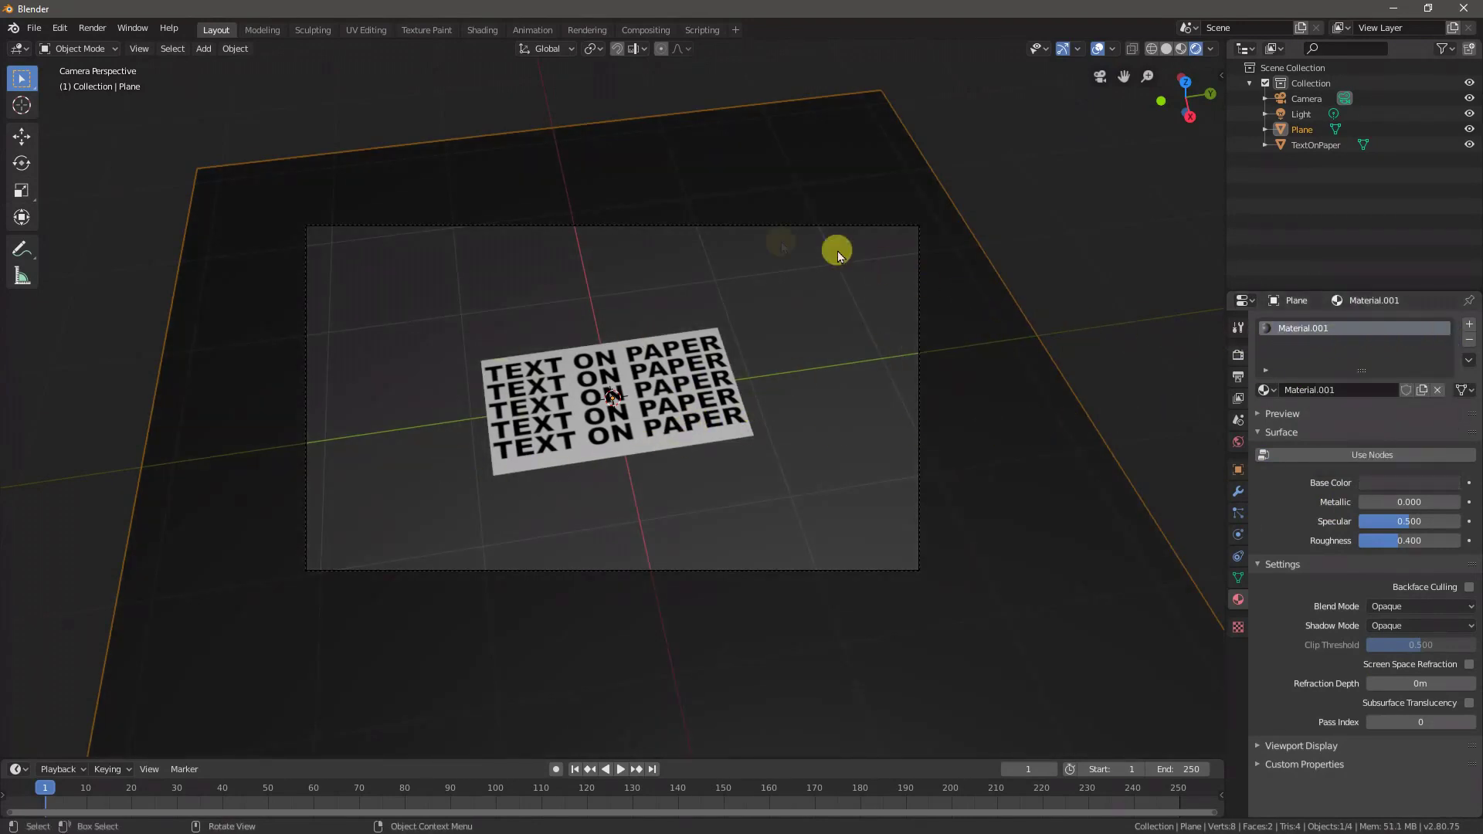
click(517, 495)
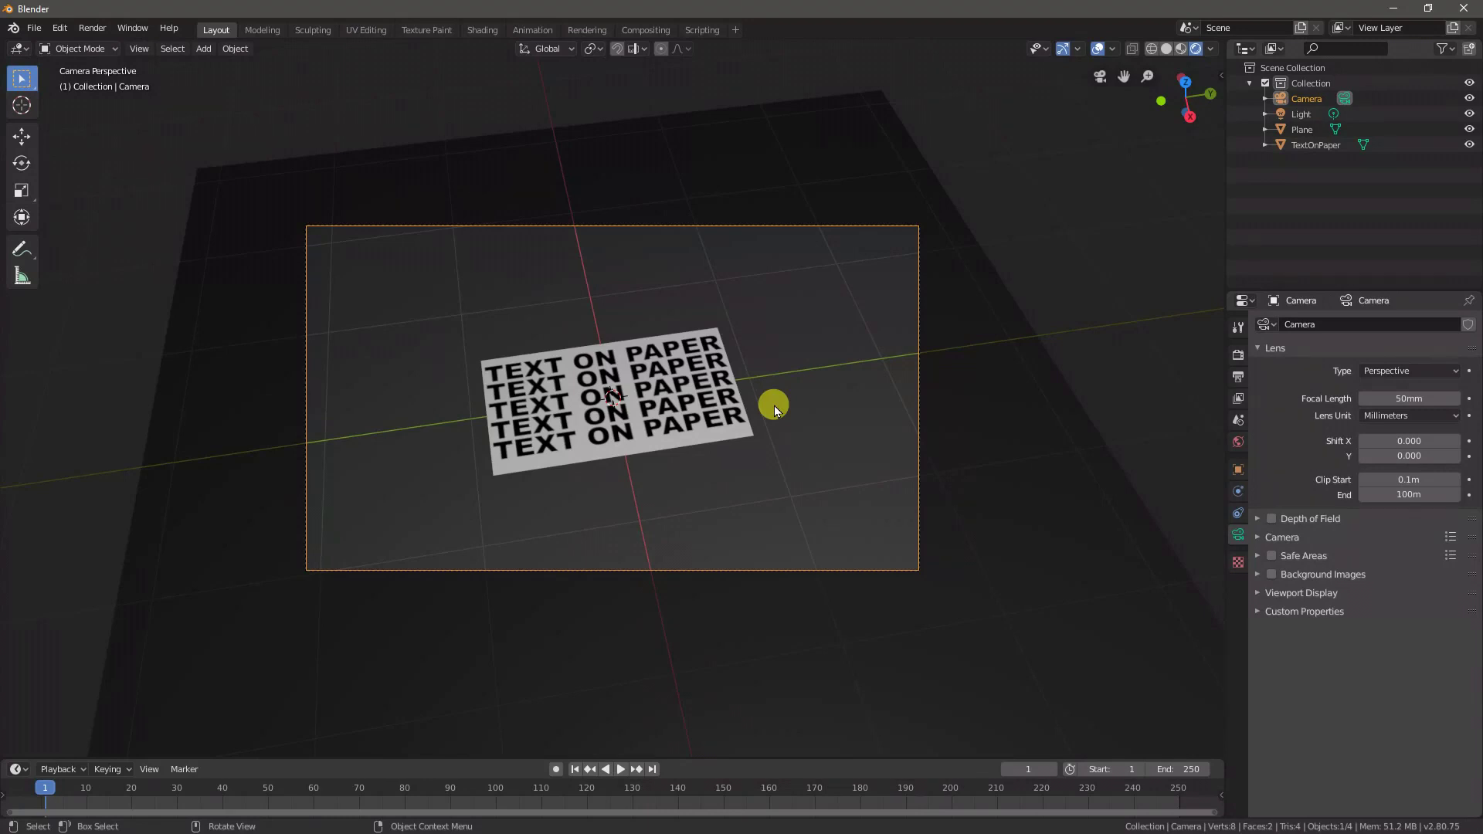
- Raise the point light higher above the scene, viewing from the top
key(F12)
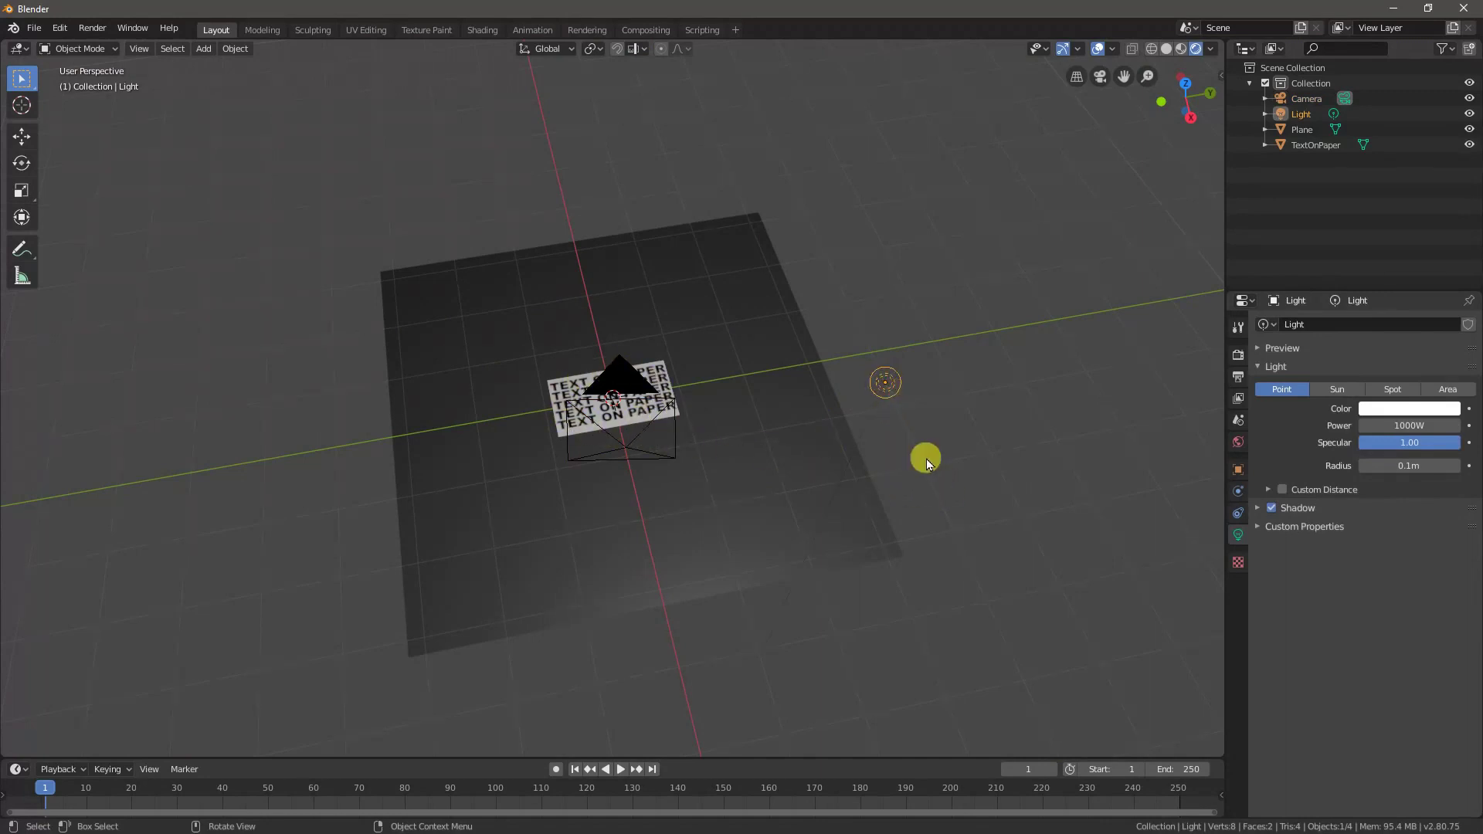
key(g)
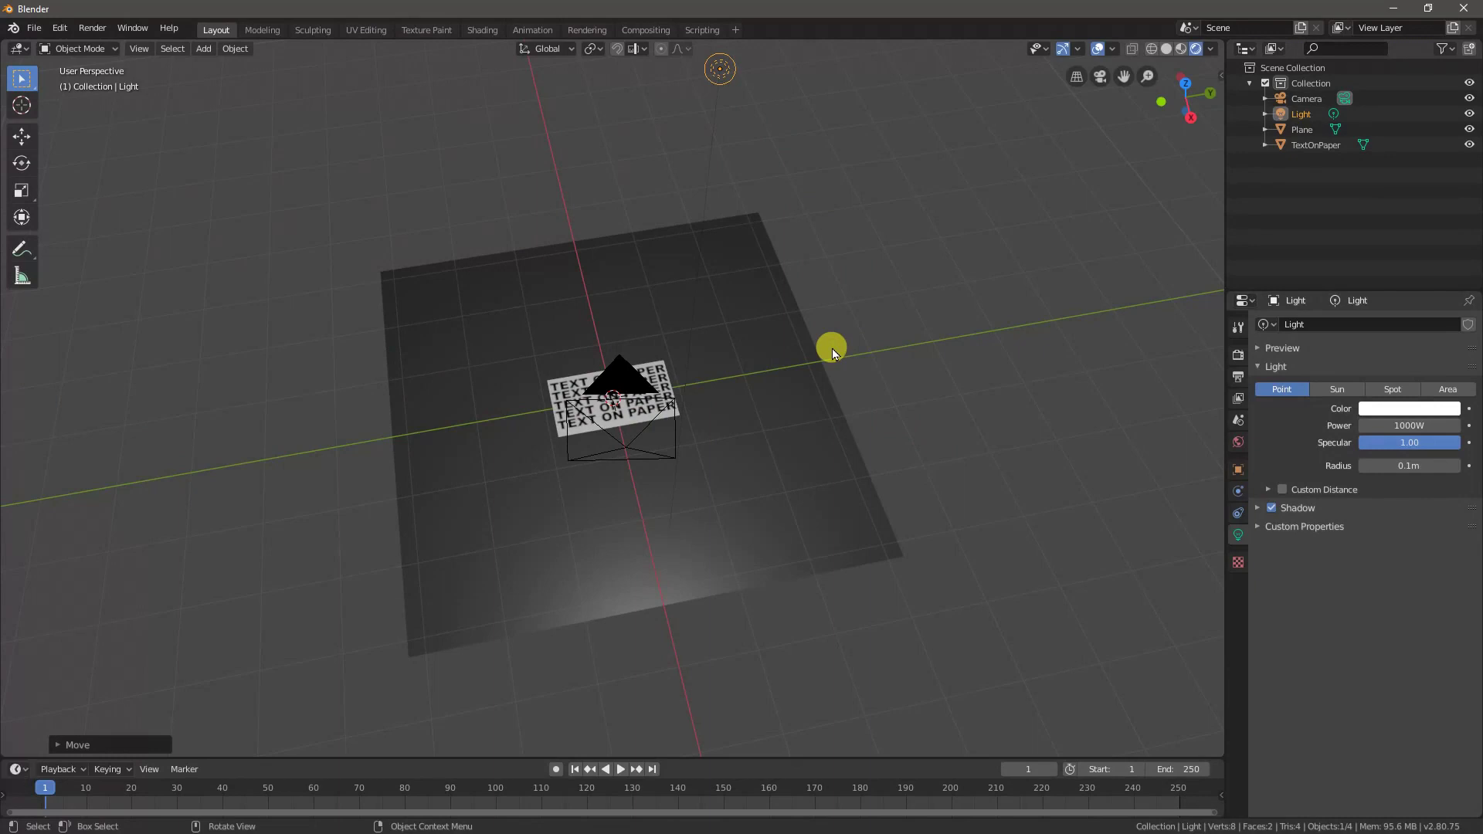
key(7)
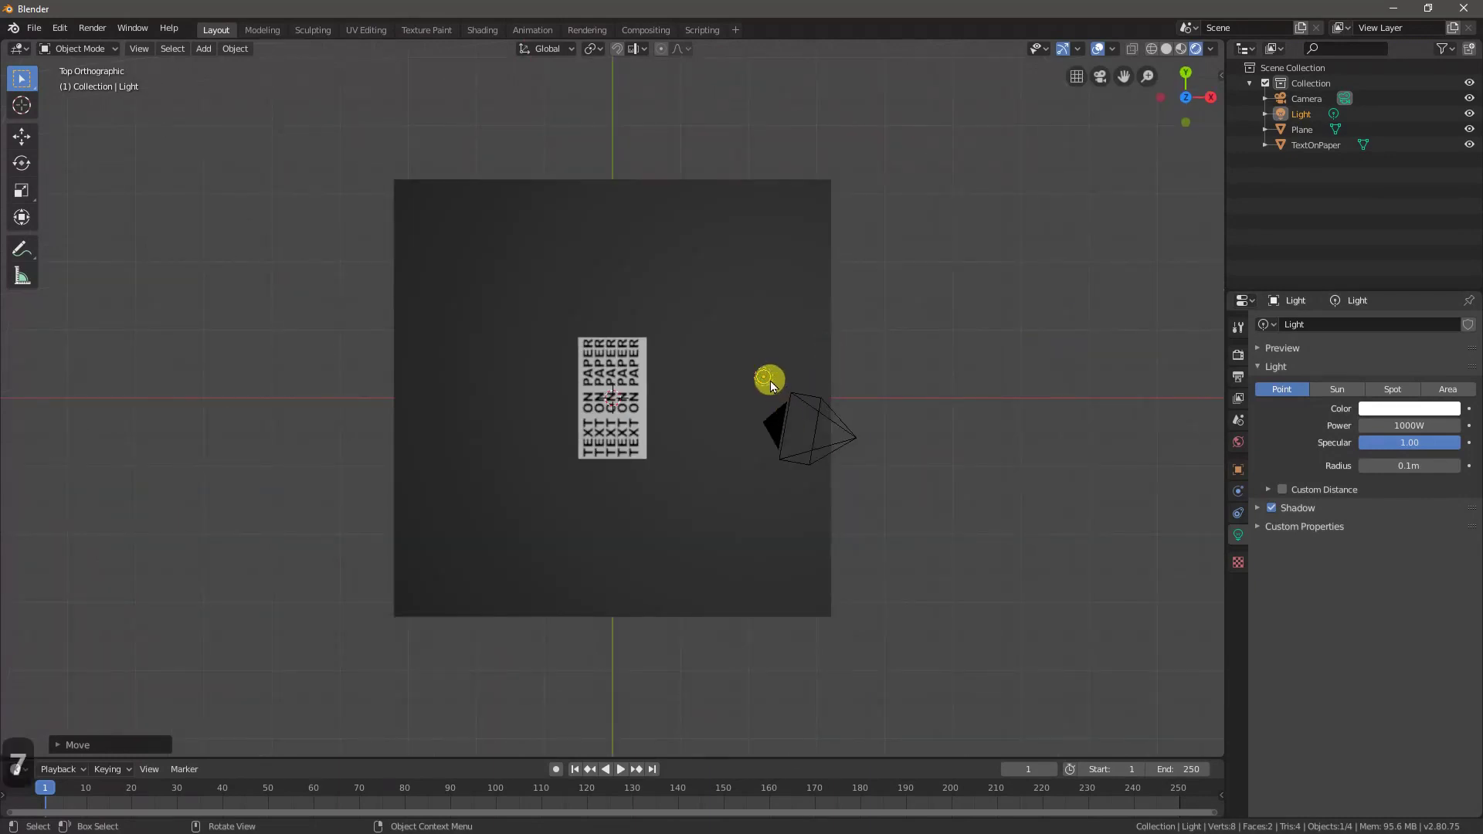
- Position the light over the paper along Z and check the lit scene through the camera
key(g)
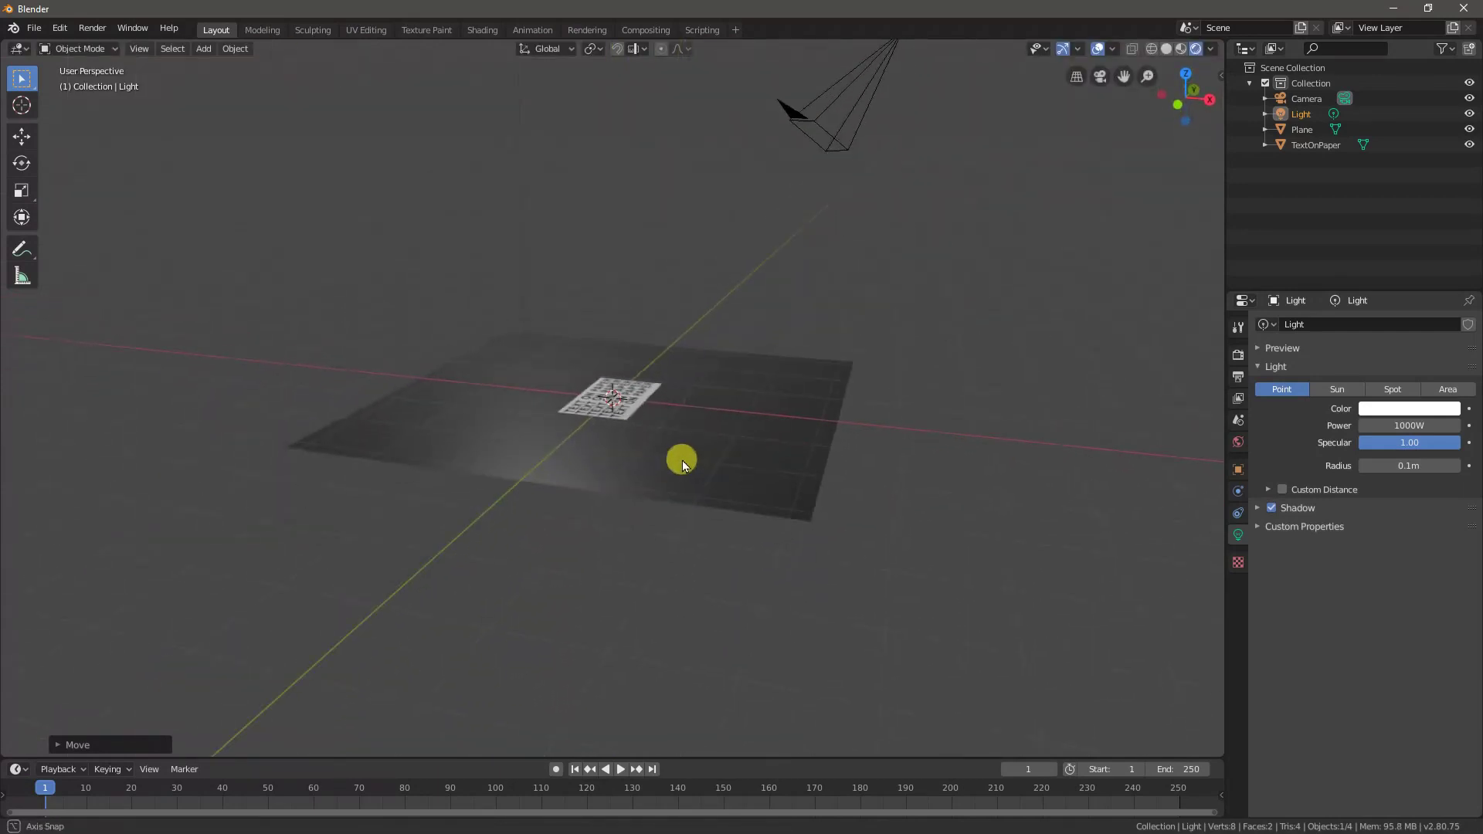
key(g)
key(g)
key(z)
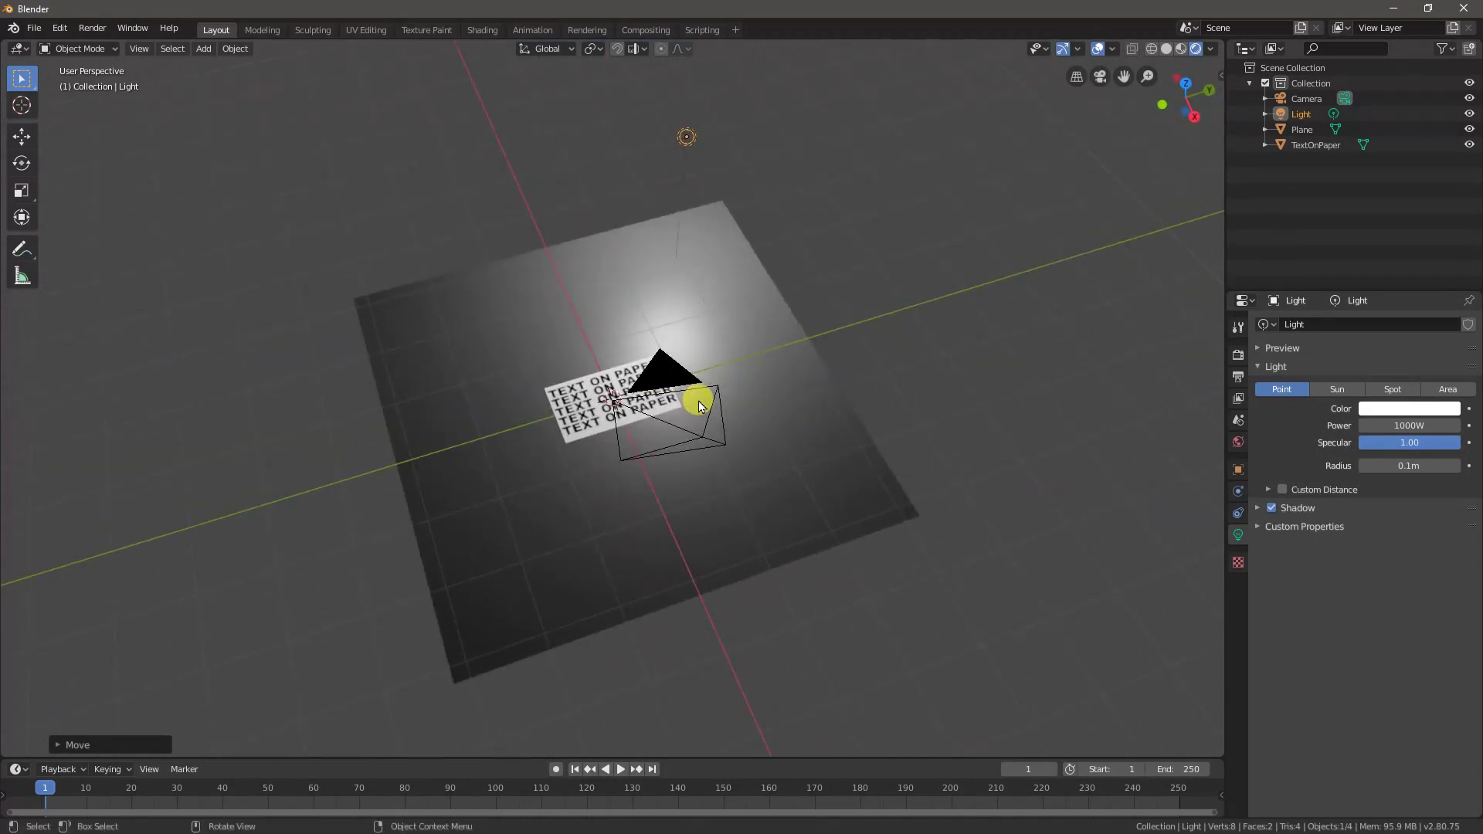
middle_click(703, 406)
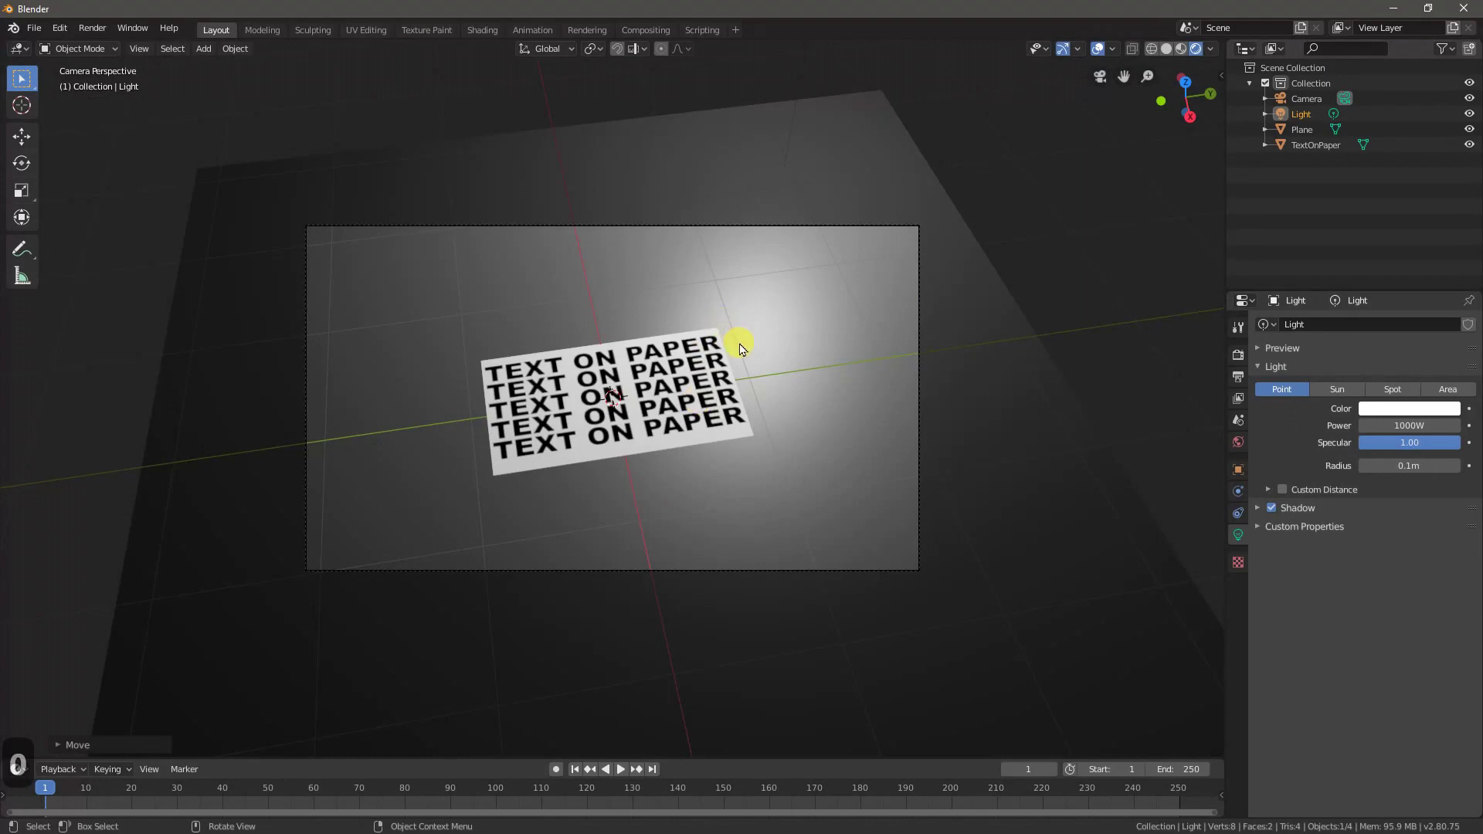